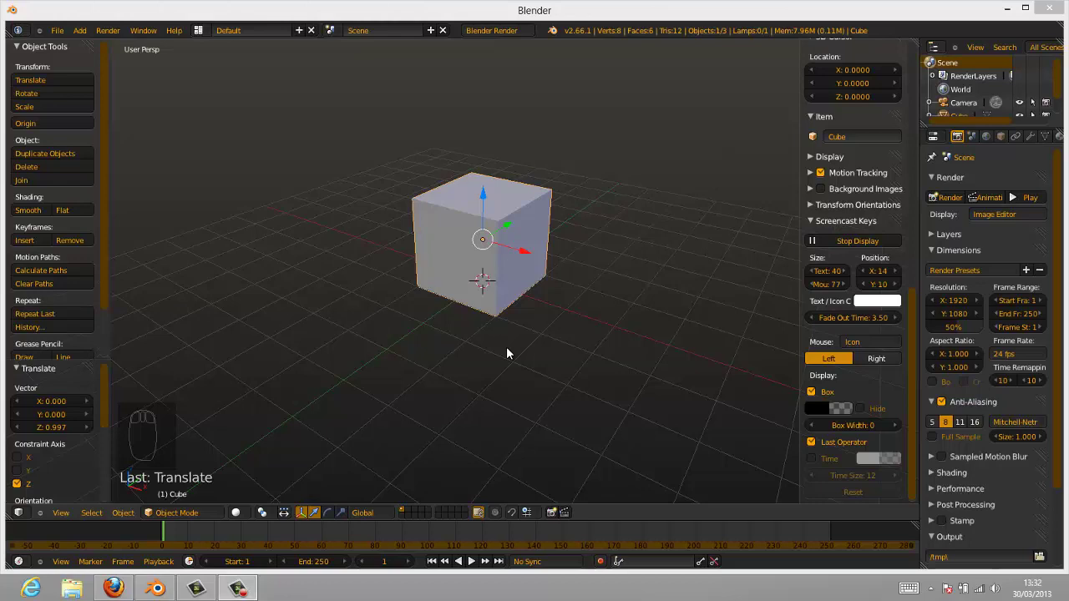
# - Orbit the viewport slightly around the default cube before editing it
pyautogui.moveTo(408, 305); pyautogui.dragTo(516, 233)
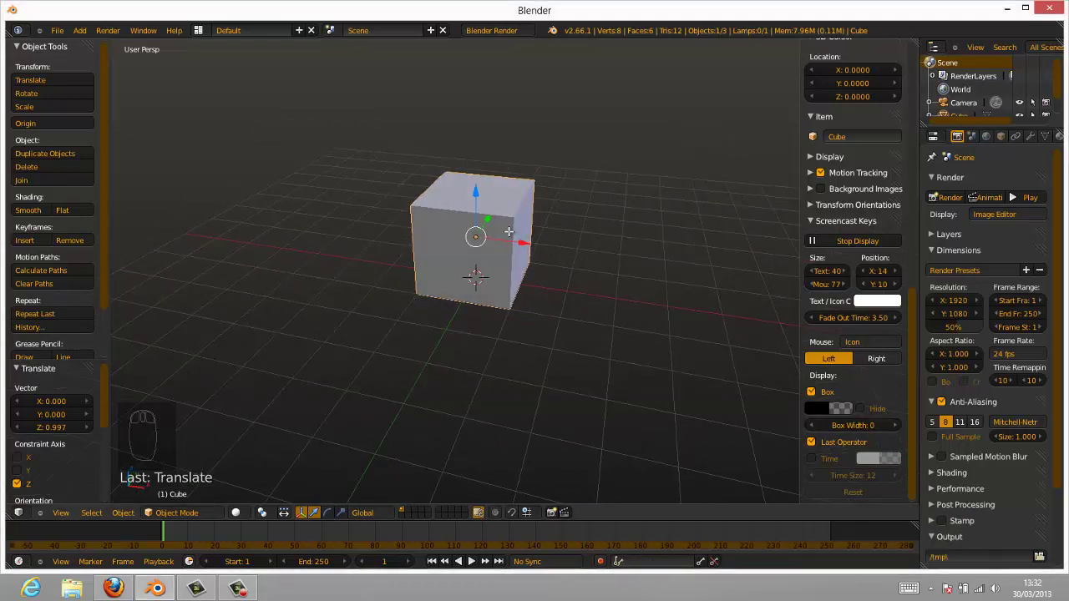
# - Enter Edit Mode and add a vertical and a horizontal loop cut across the cube
pyautogui.press('Tab')
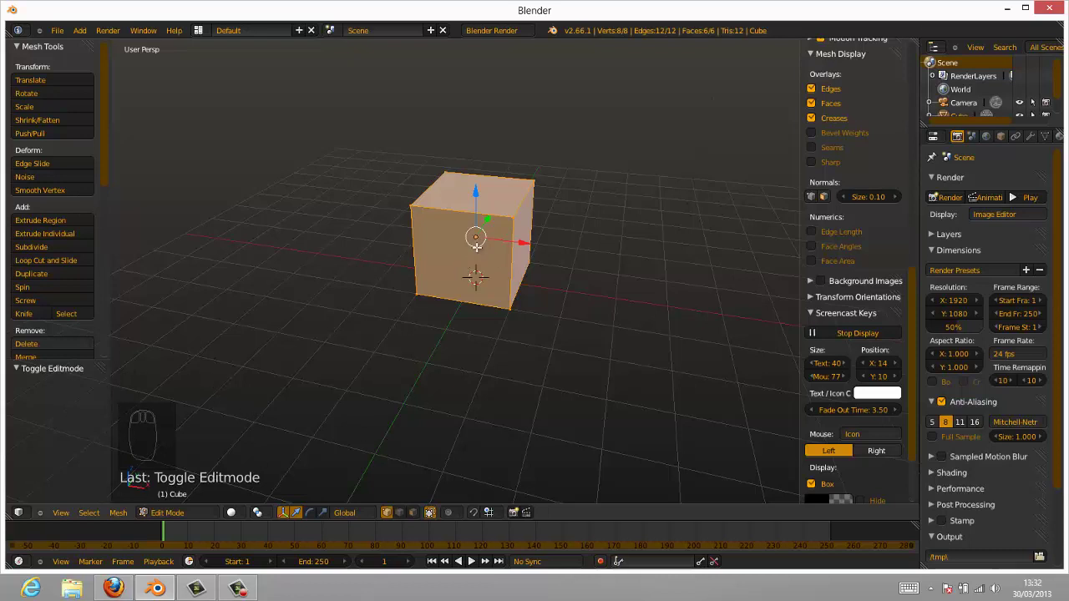
pyautogui.press('ctrl+r')
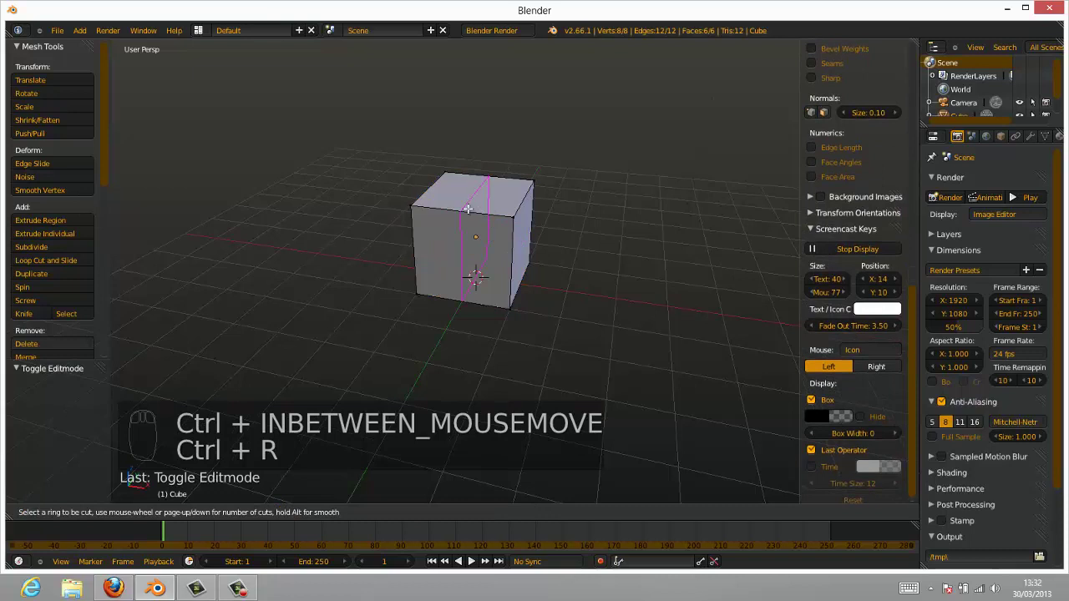
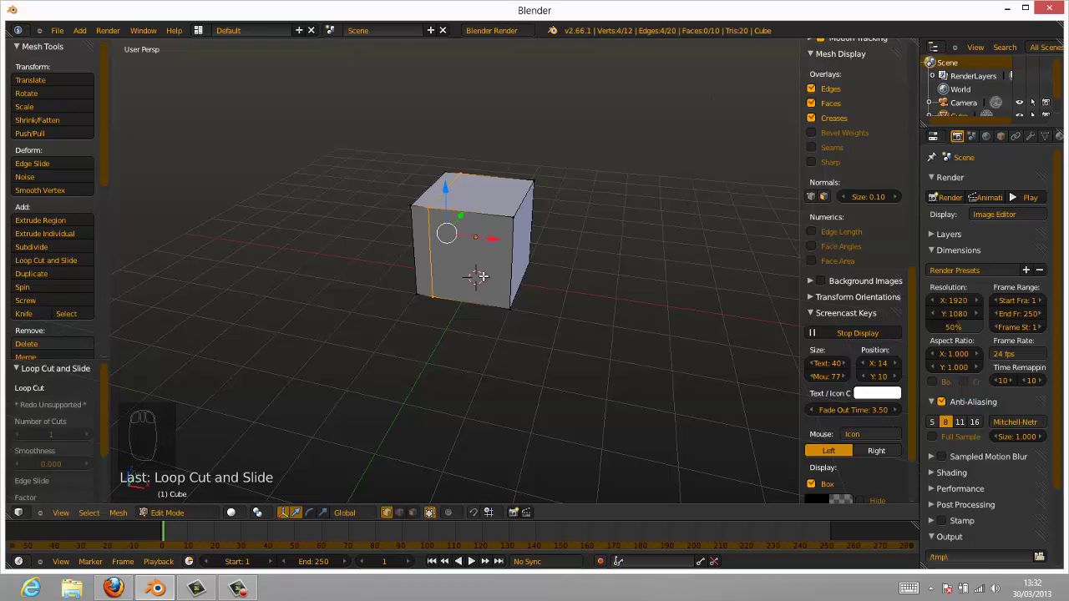
pyautogui.press('ctrl+r')
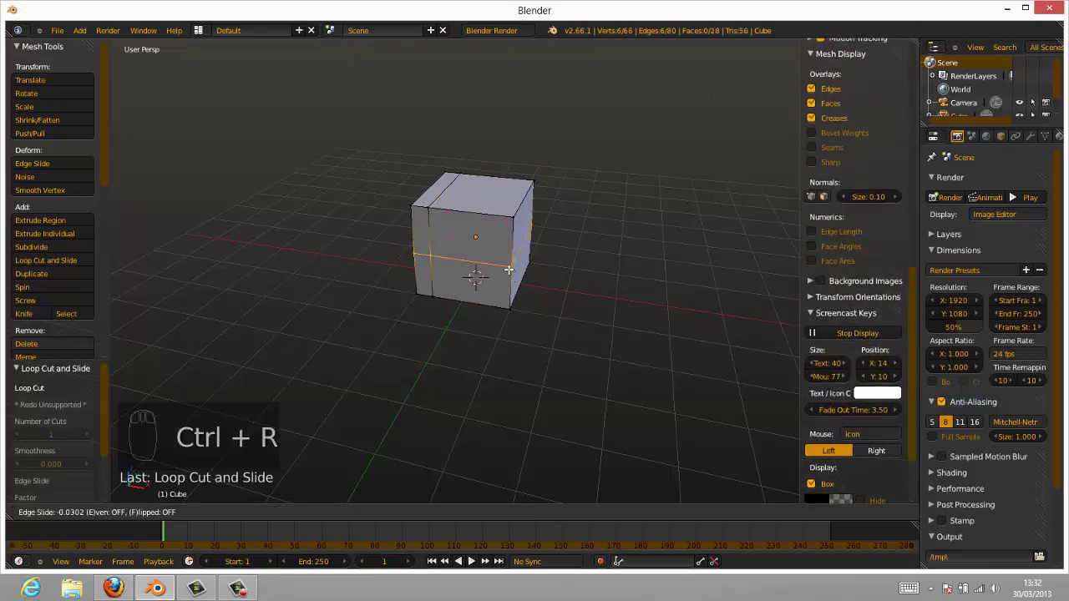
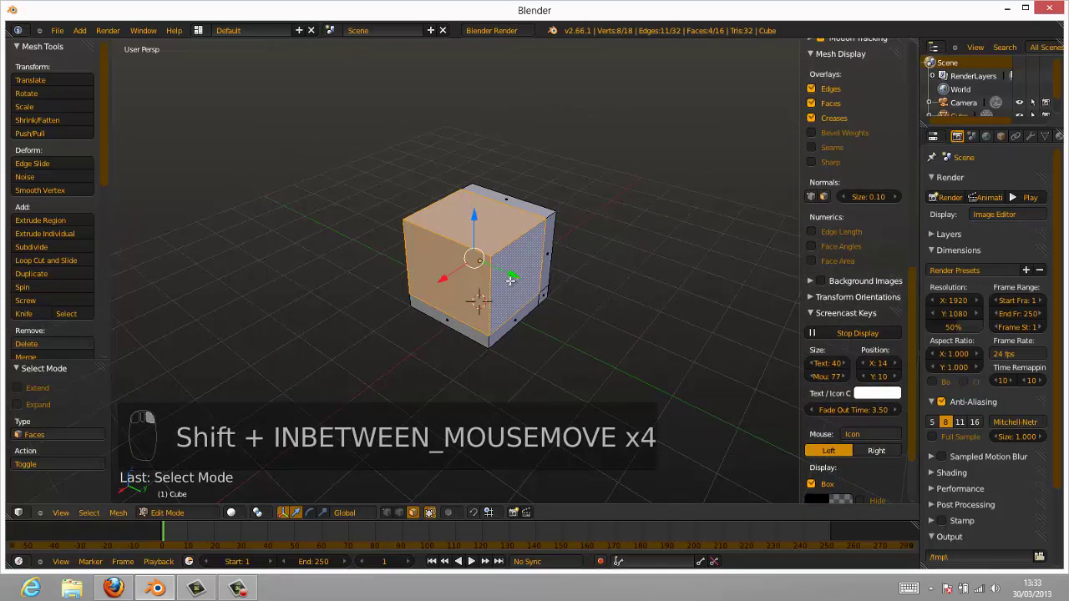
# - Delete the selected faces to leave an L-shaped seat and backrest, then scale the middle strip
pyautogui.press('x')
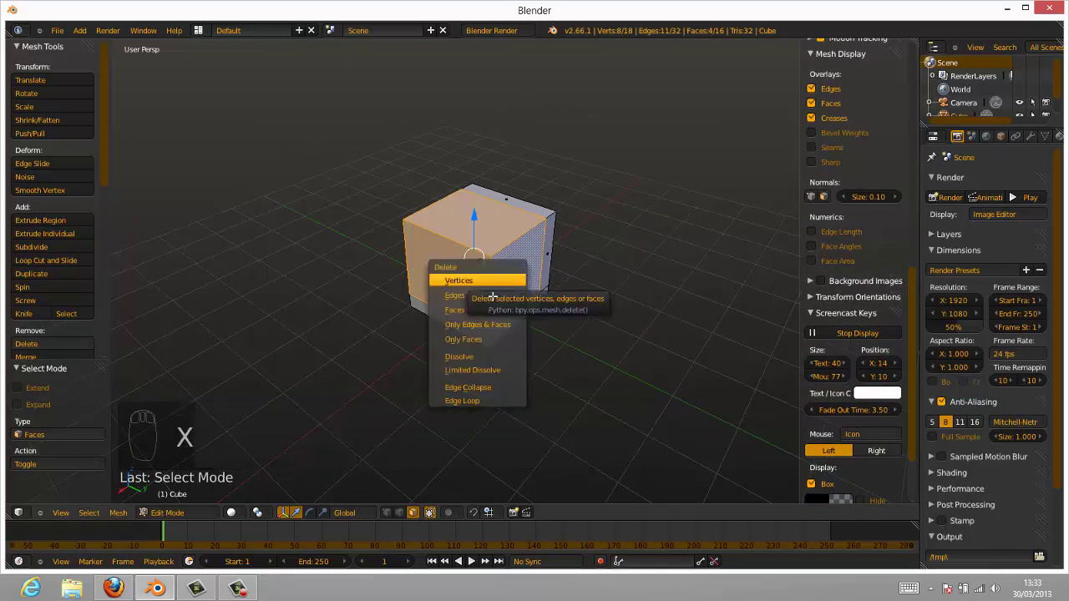
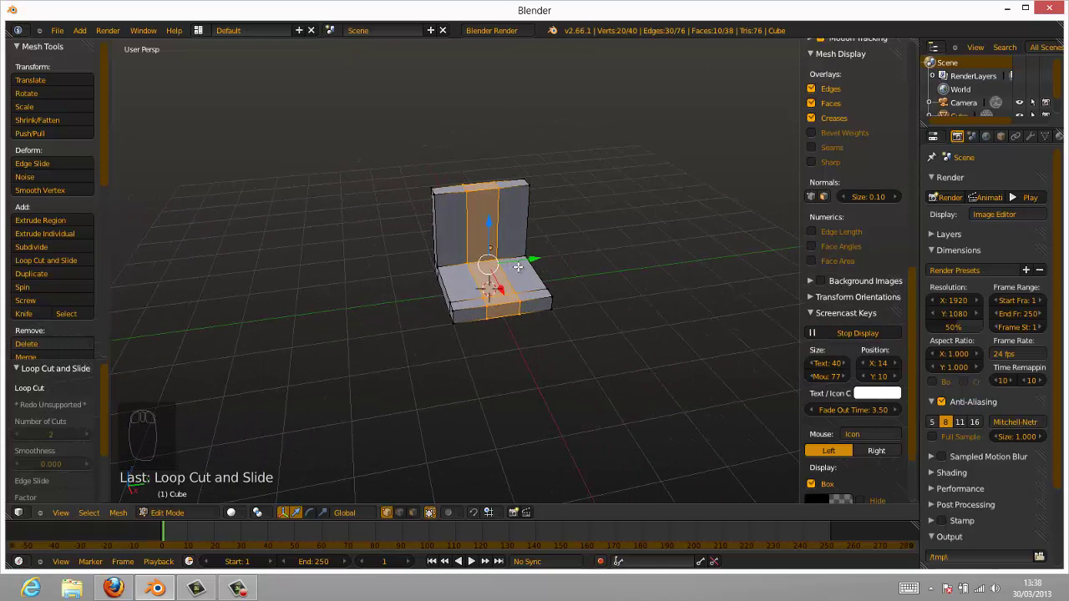
pyautogui.press('s')
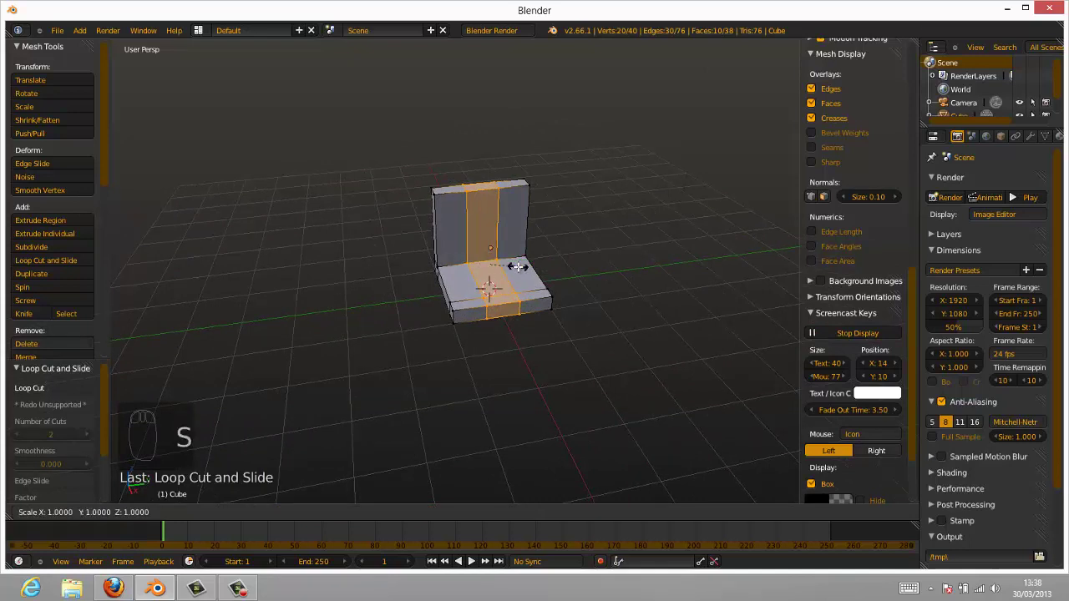
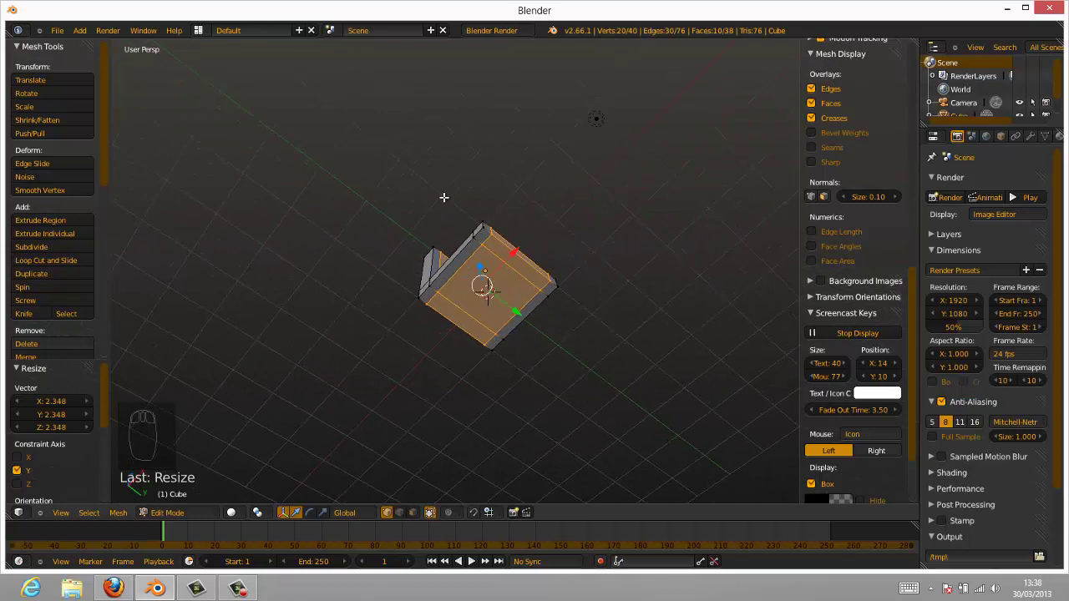
# - Extrude four legs down from the seat corners in face select, then lift the finished chair up in Object Mode
pyautogui.press('ctrl+Tab')
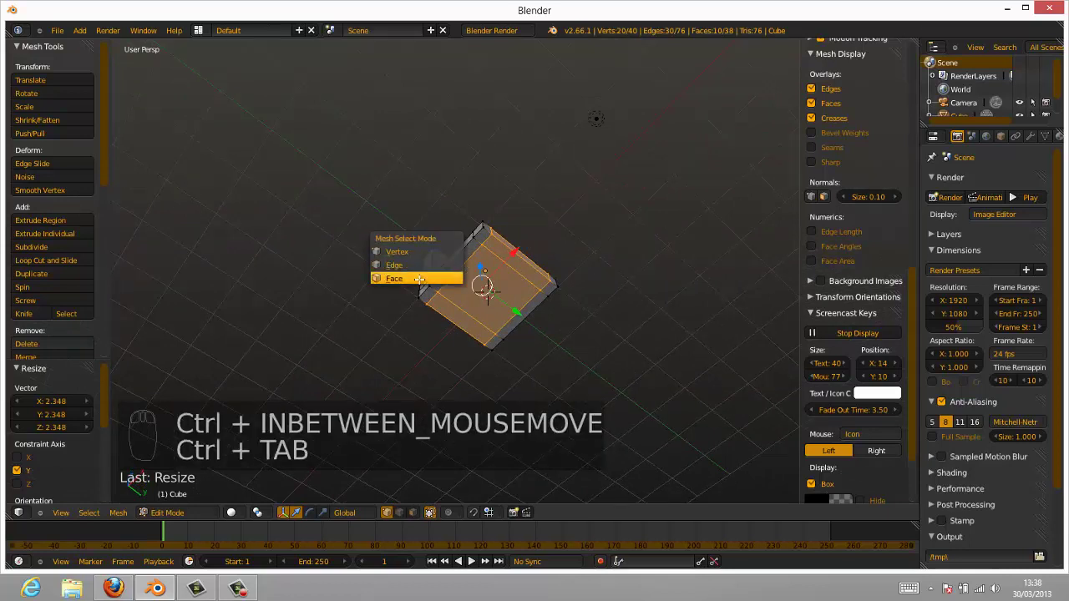
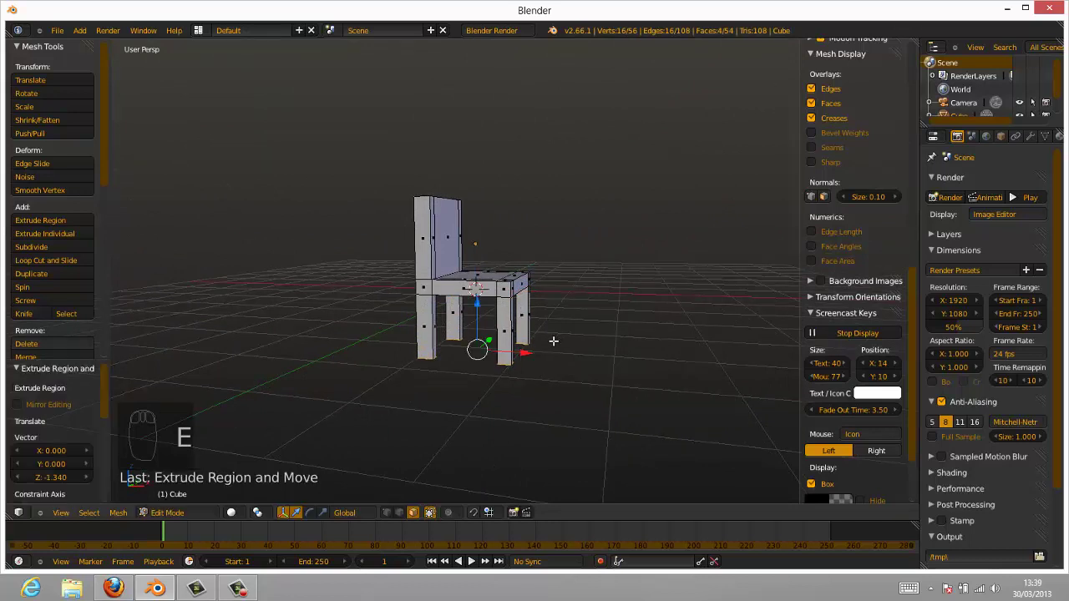
pyautogui.moveTo(551, 338); pyautogui.dragTo(477, 199)
pyautogui.press('Tab')
pyautogui.moveTo(477, 190); pyautogui.dragTo(471, 138)
pyautogui.moveTo(634, 305); pyautogui.dragTo(603, 228)
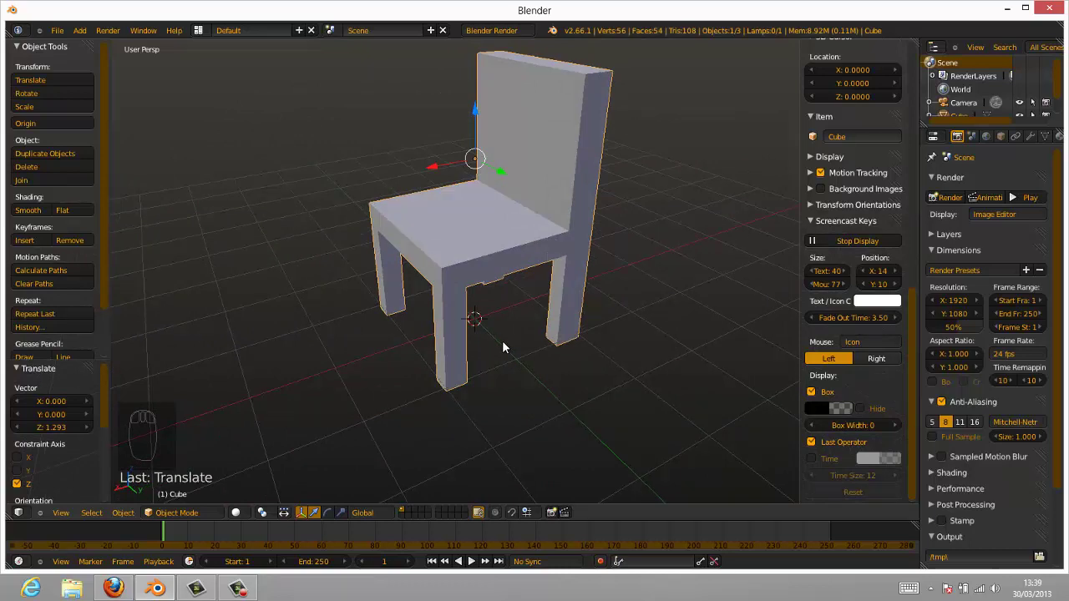
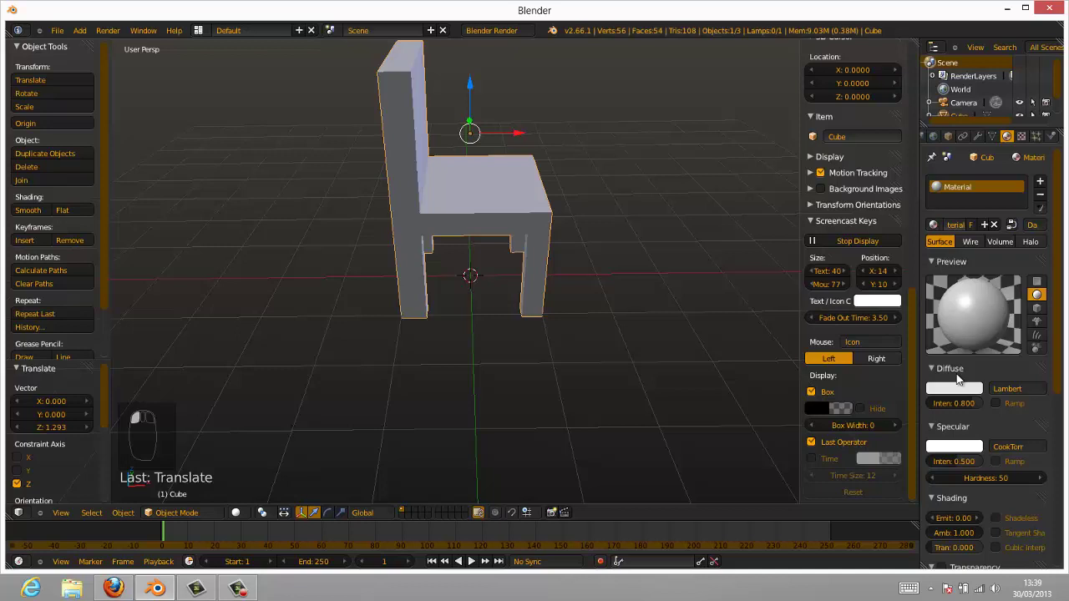
# - Set the chair material's diffuse colour to a dark orange-brown
pyautogui.moveTo(952, 393); pyautogui.dragTo(962, 391)
pyautogui.moveTo(961, 391); pyautogui.dragTo(985, 251)
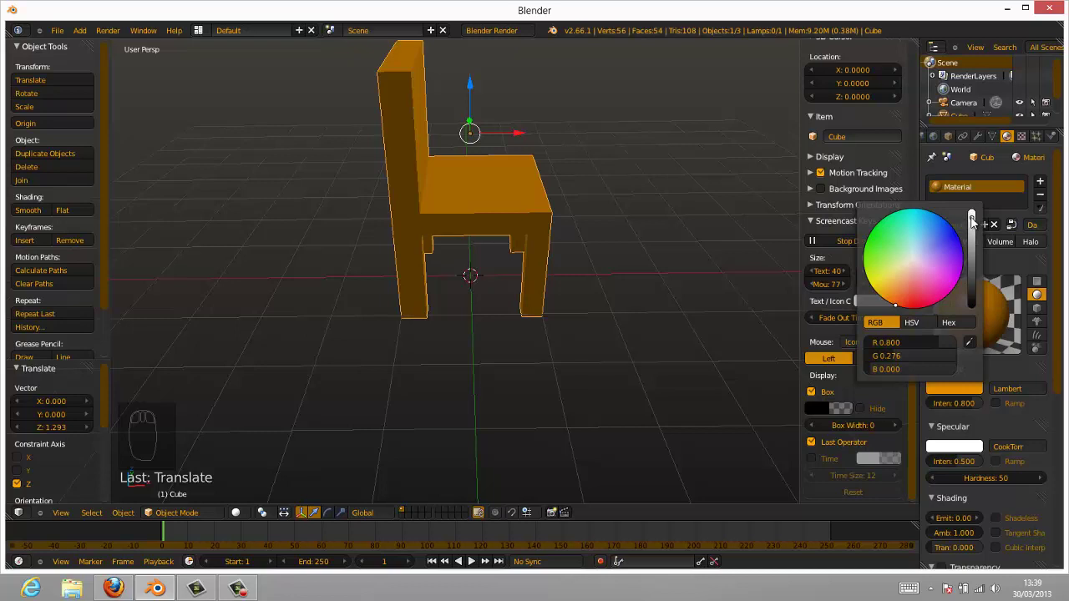
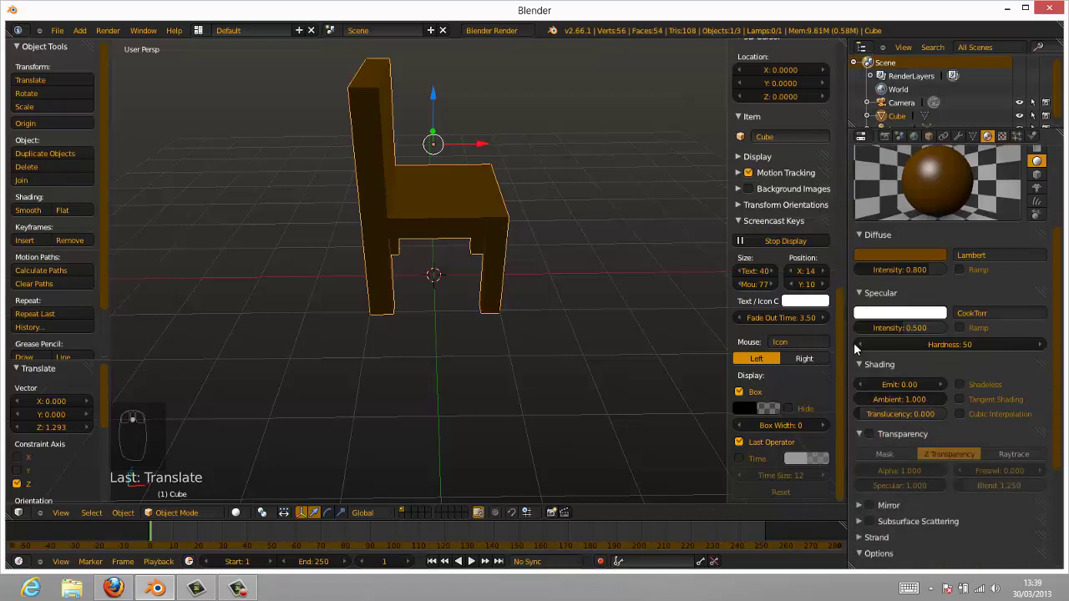
# - Reduce the chair's specular intensity to 0 and move the chair to frame it in camera view
pyautogui.middleClick(860, 294)
pyautogui.moveTo(860, 294); pyautogui.dragTo(570, 239)
pyautogui.moveTo(513, 256); pyautogui.dragTo(559, 223)
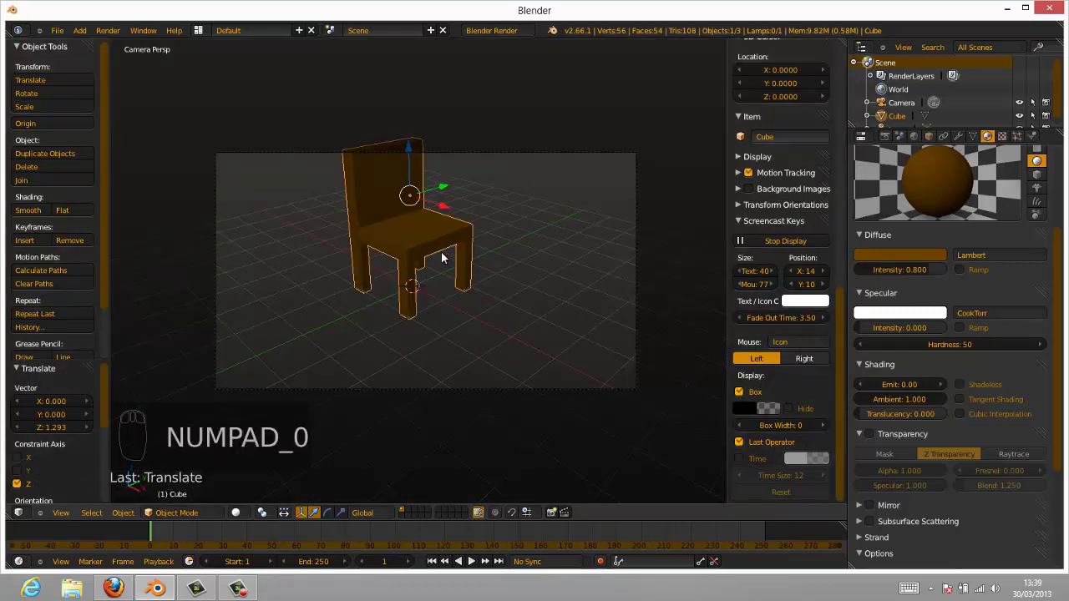
pyautogui.press('g')
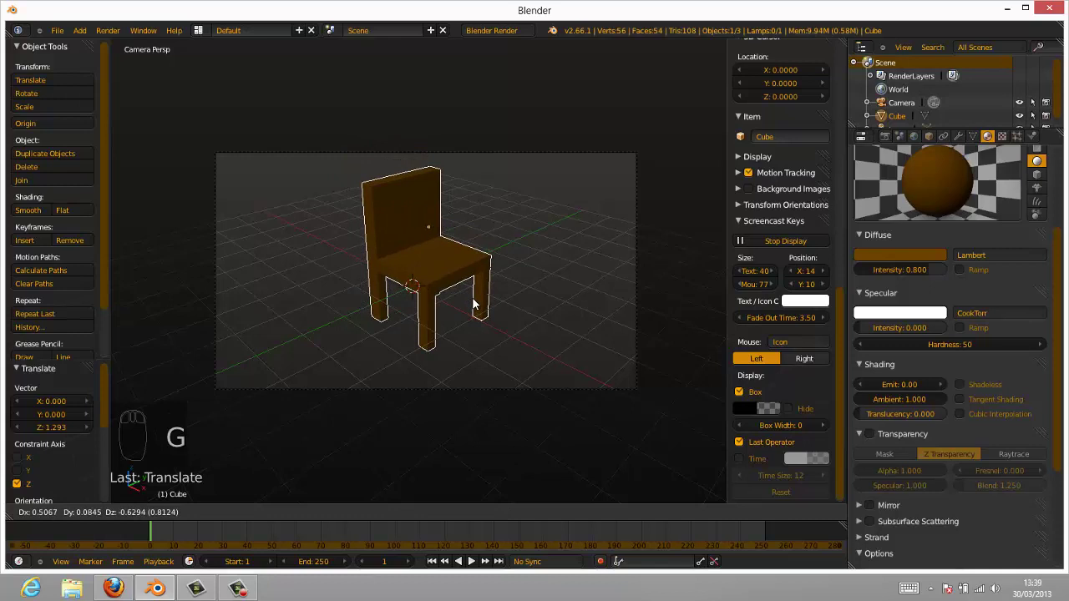
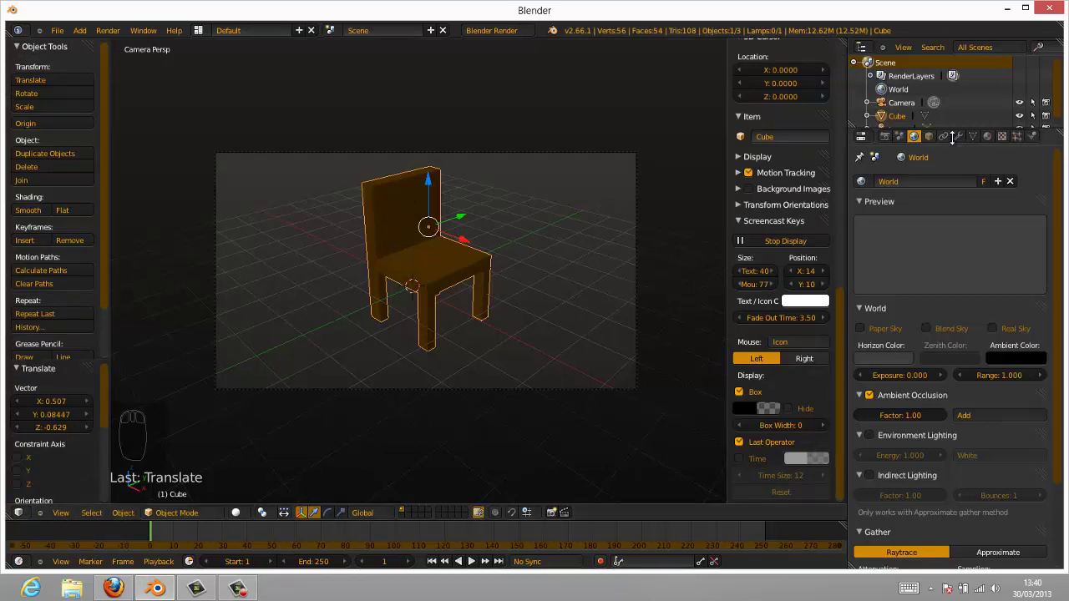
# - Set the world's Blend Sky horizon colour to blue
pyautogui.moveTo(403, 309); pyautogui.dragTo(958, 201)
pyautogui.moveTo(870, 334); pyautogui.dragTo(957, 201)
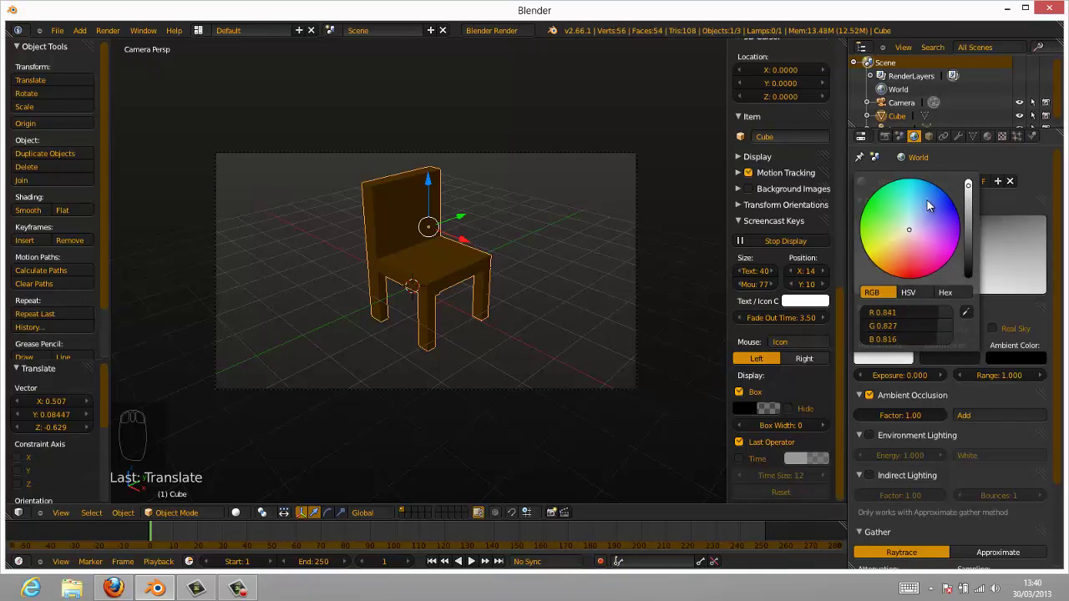
pyautogui.moveTo(948, 357); pyautogui.dragTo(974, 188)
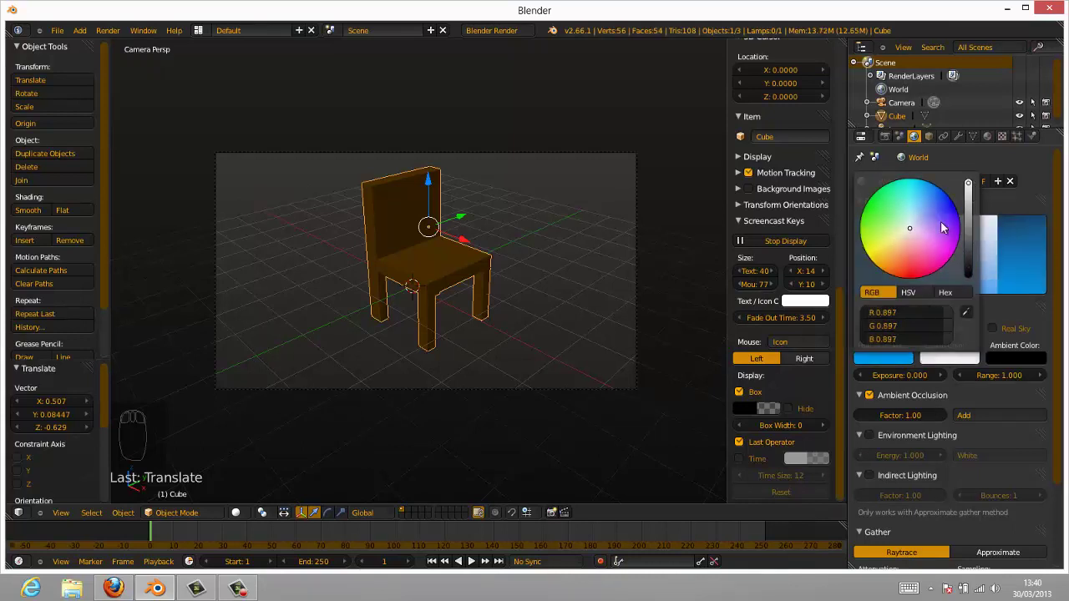